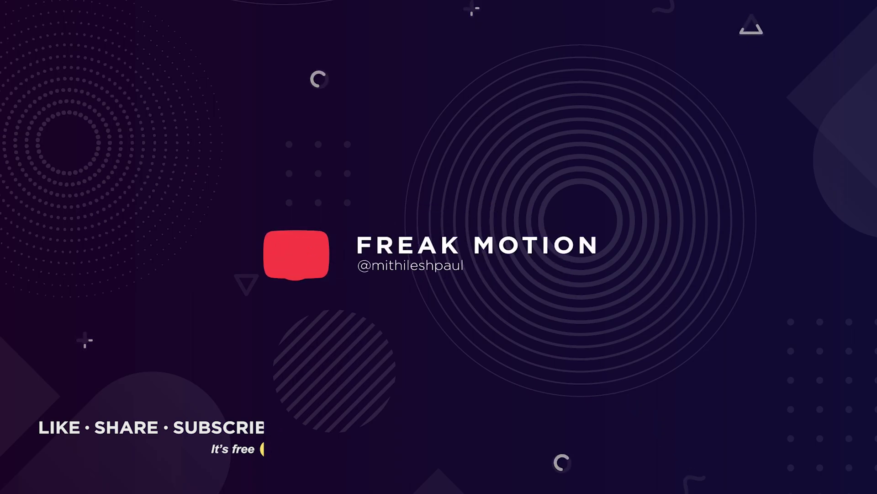
Step: Create the 'Text ani' composition at HDTV 1080 29.97 (1920×1080) with a grey background
key("ctrl+alt+F9")
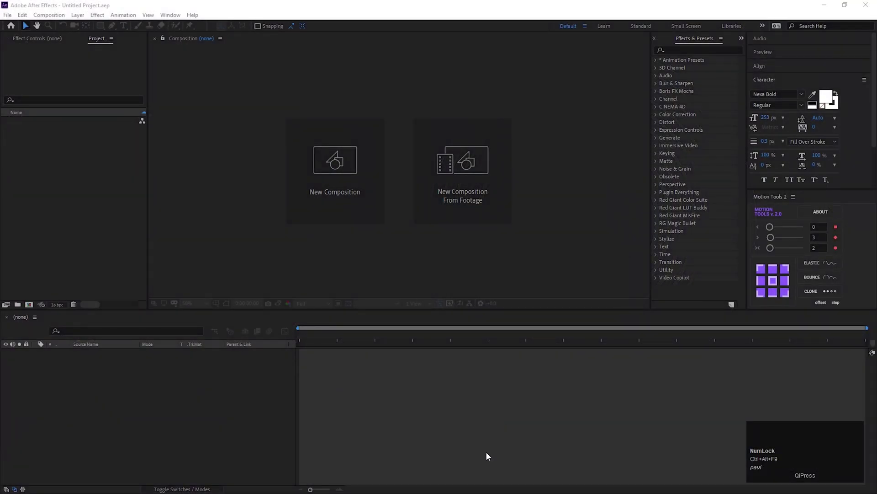
left_click(357, 197)
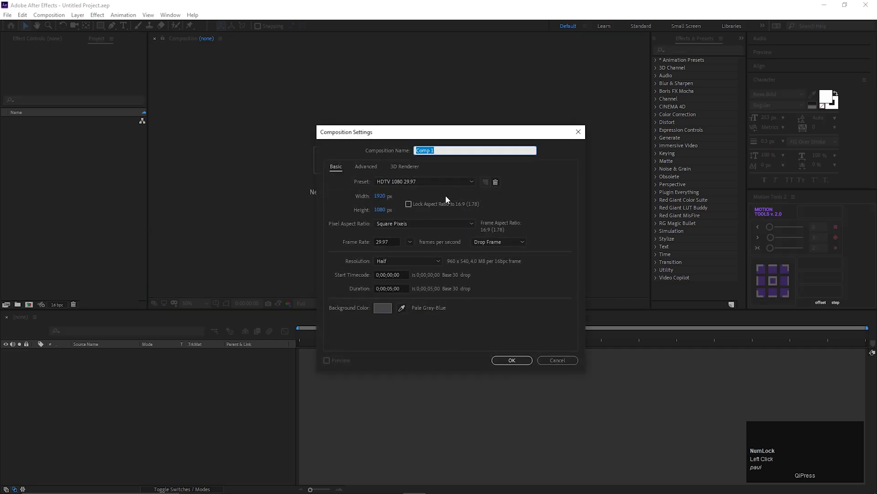
type("ext")
key("space")
type("ani")
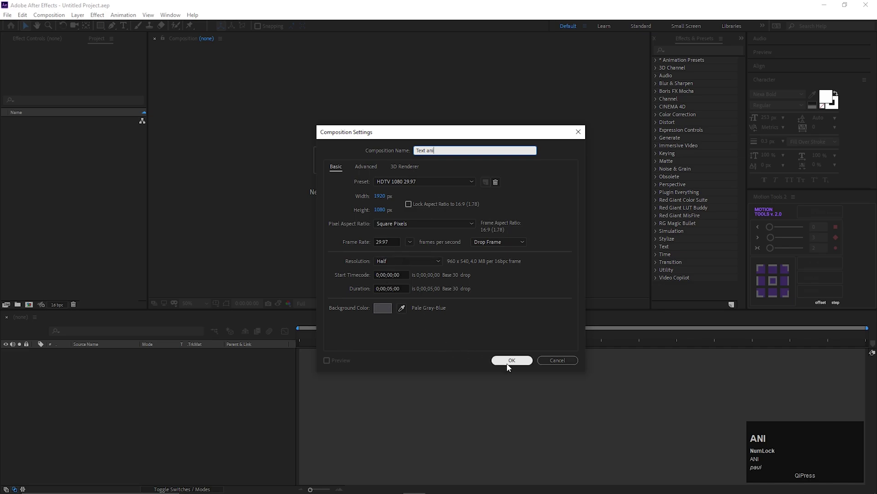
left_click(511, 367)
scroll("down", 3)
scroll("up", 3)
Step: Add a white 'motion.' text layer, centre it via Align, and enable its 3D switch
left_click(127, 28)
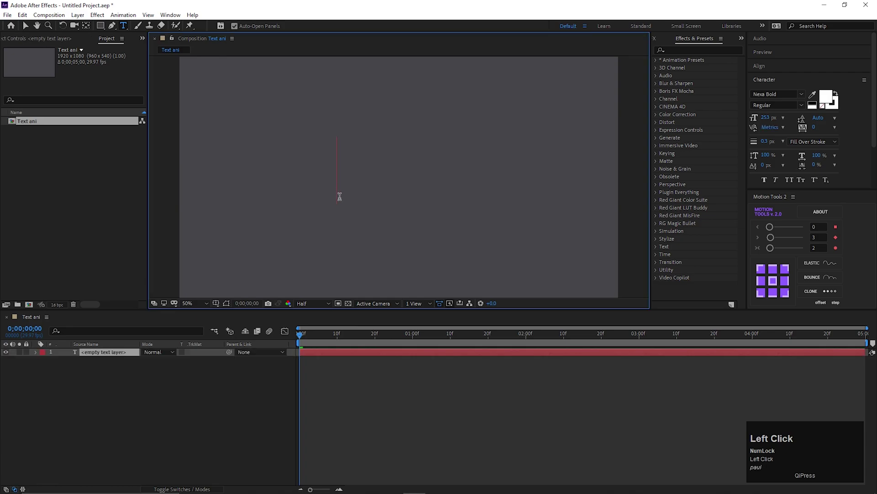
type("motion")
left_click(32, 28)
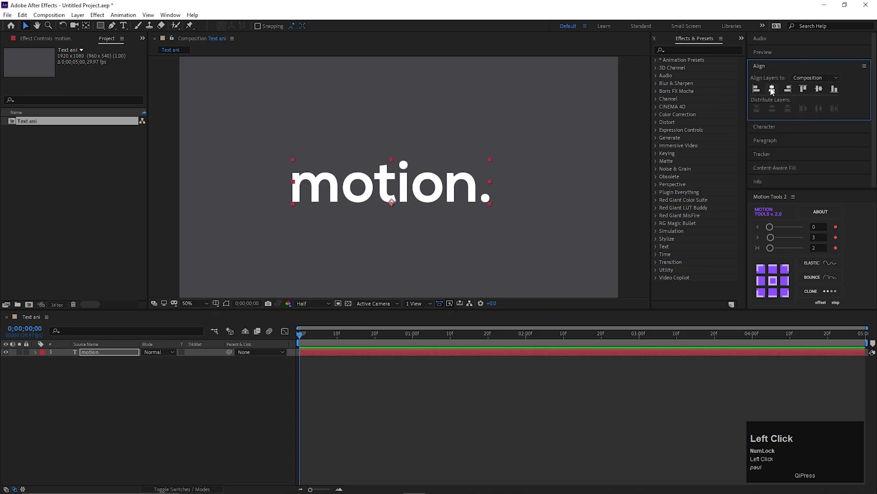
scroll("down", 3)
left_click(130, 382)
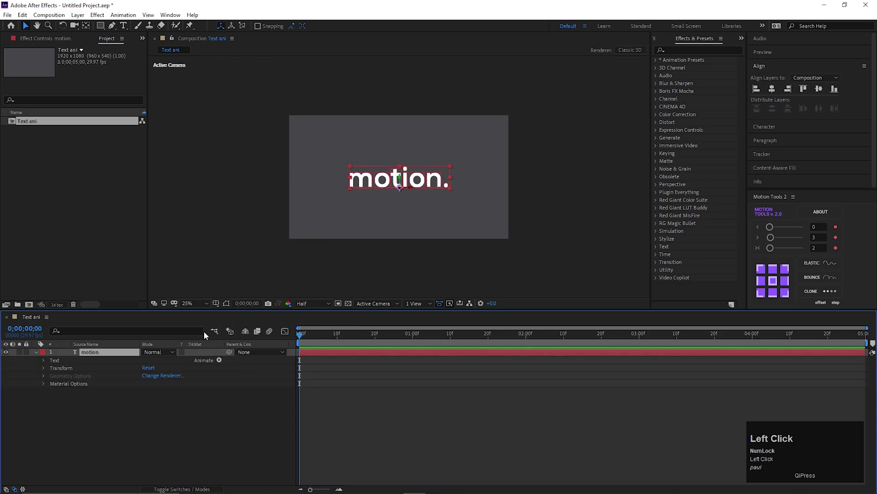
left_click(111, 429)
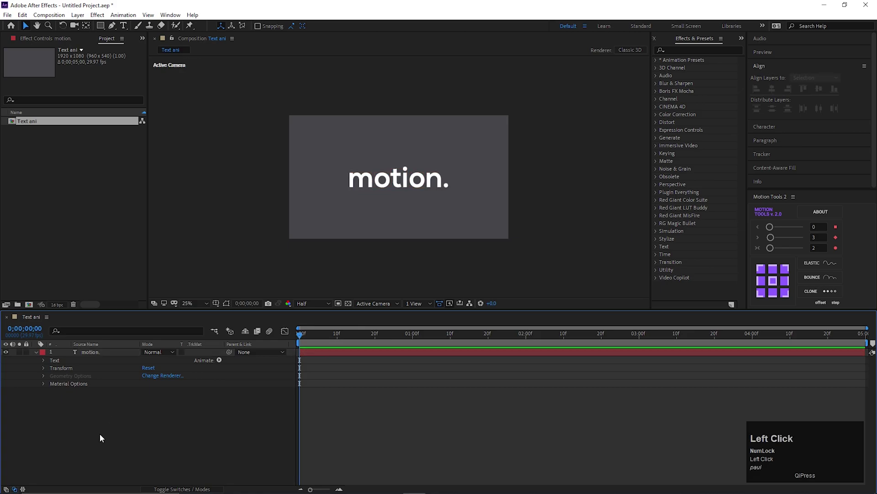
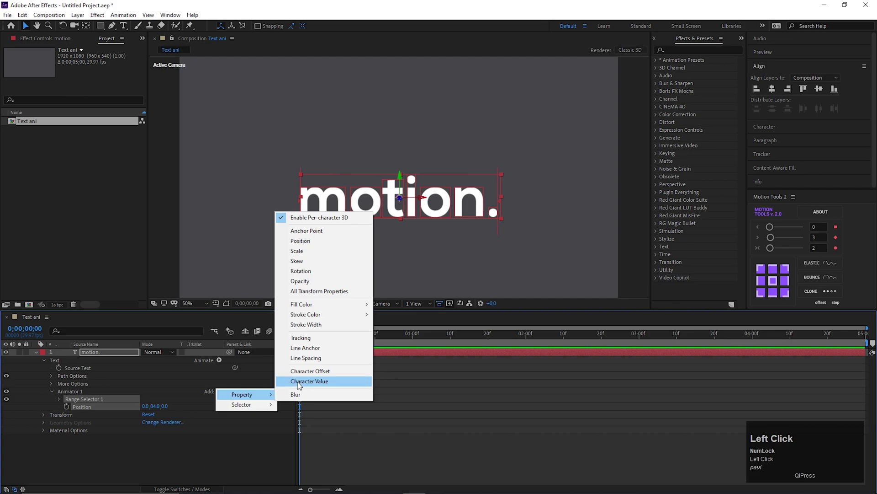
Step: Add Position (0,84,0) and Opacity 0% to Animator 1 and keyframe Range Selector Start 0% to 100% over one second
left_click(319, 284)
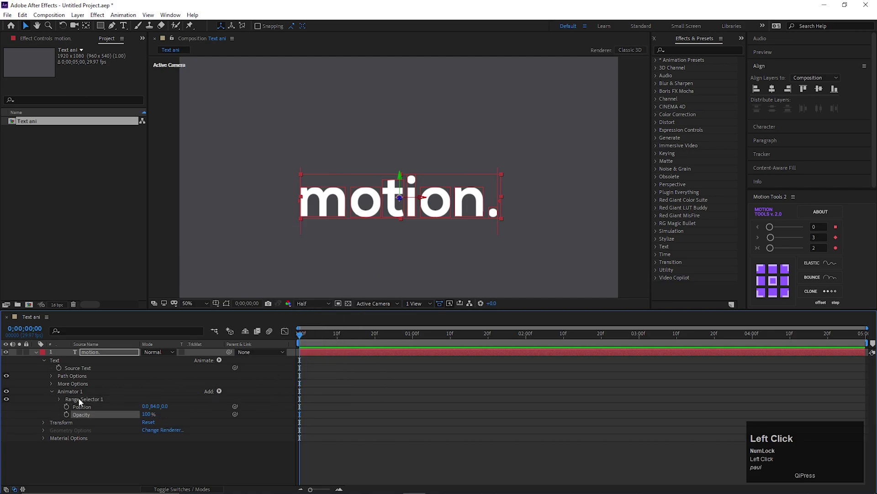
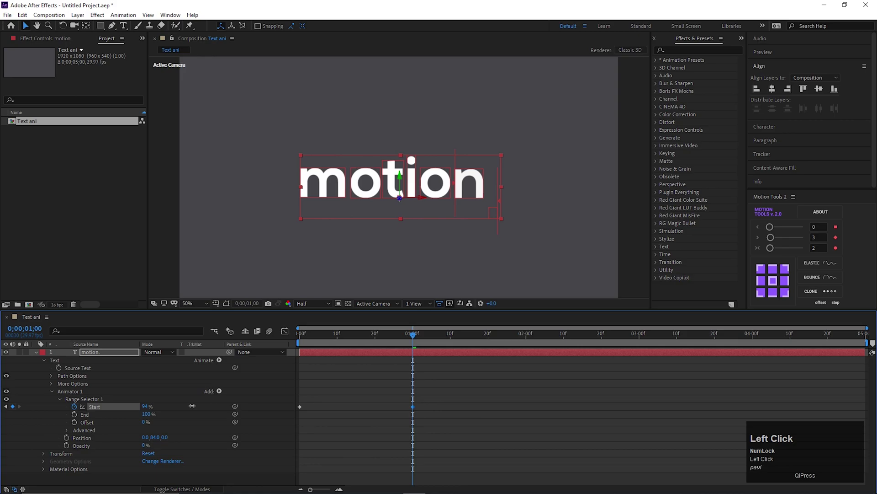
key("space")
left_click_drag(366, 340, 332, 395)
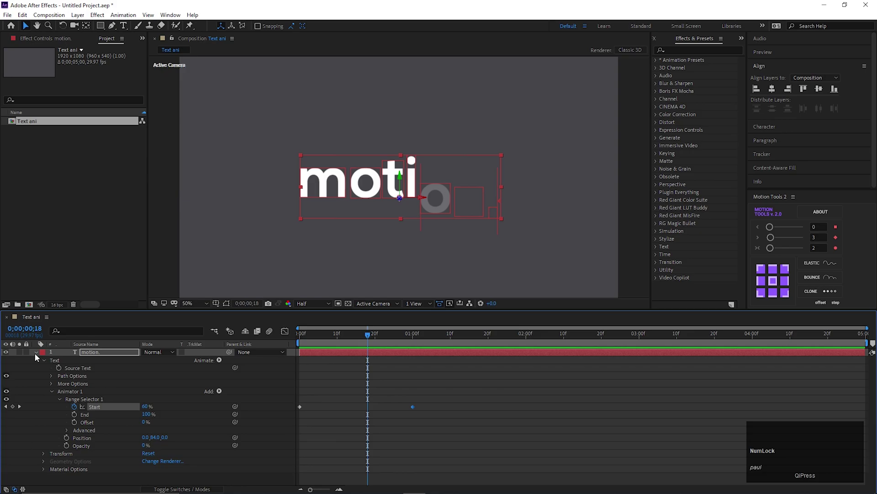
Step: Keyframe the layer's Transform Position at 0f, 20f and 1s for a low start, overshoot and settle
left_click(51, 394)
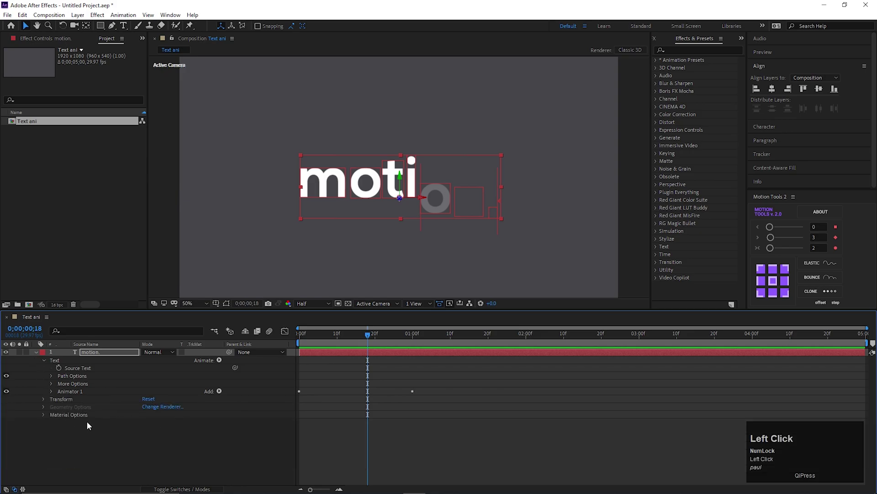
left_click(45, 402)
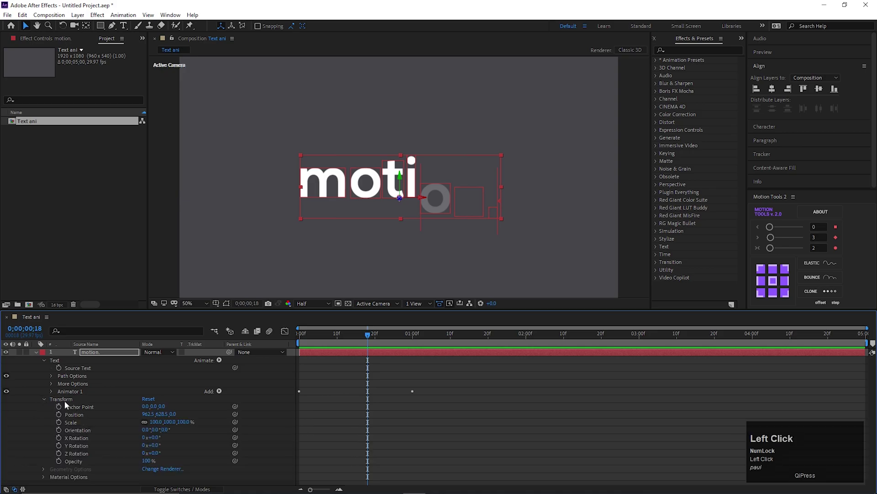
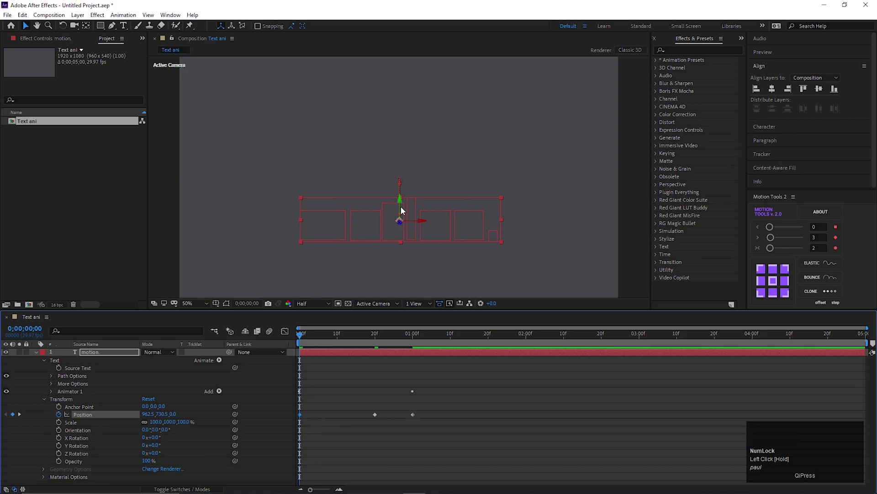
left_click_drag(302, 338, 307, 376)
key("space")
left_click_drag(412, 339, 301, 420)
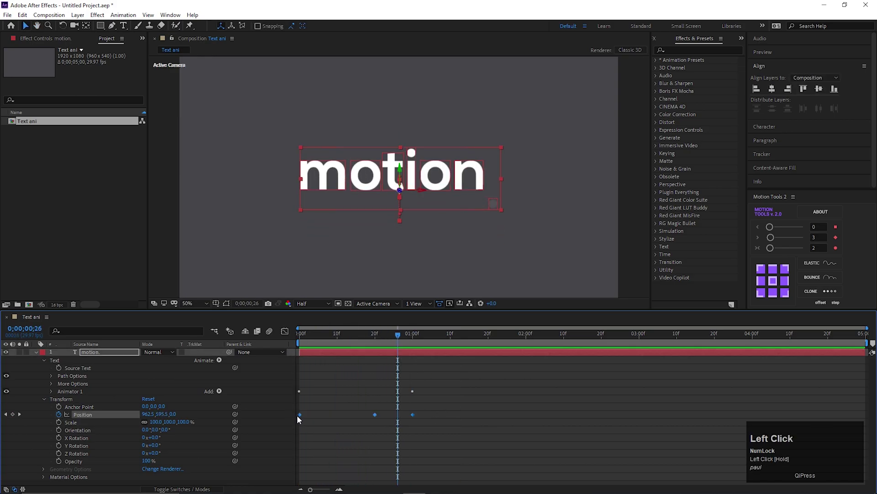
Step: Easy Ease the Position keyframes and stretch their influence handles in the Speed Graph for a sharper curve
key("F9")
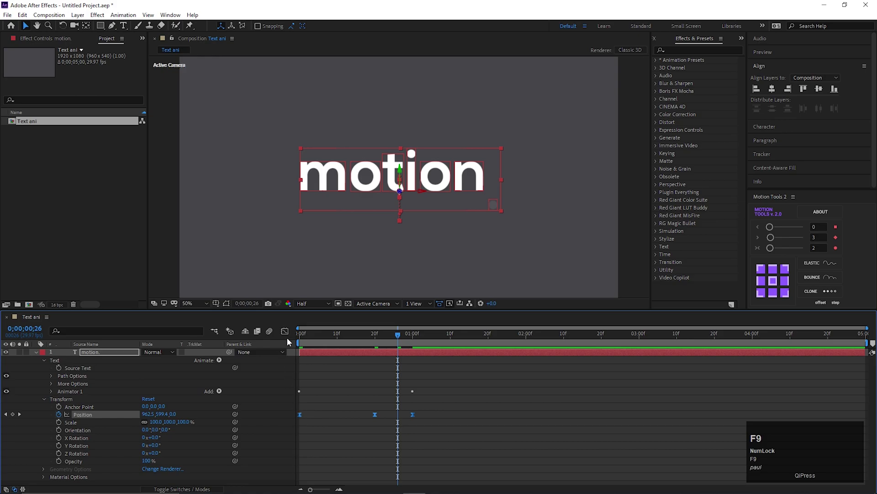
left_click(292, 338)
right_click(452, 405)
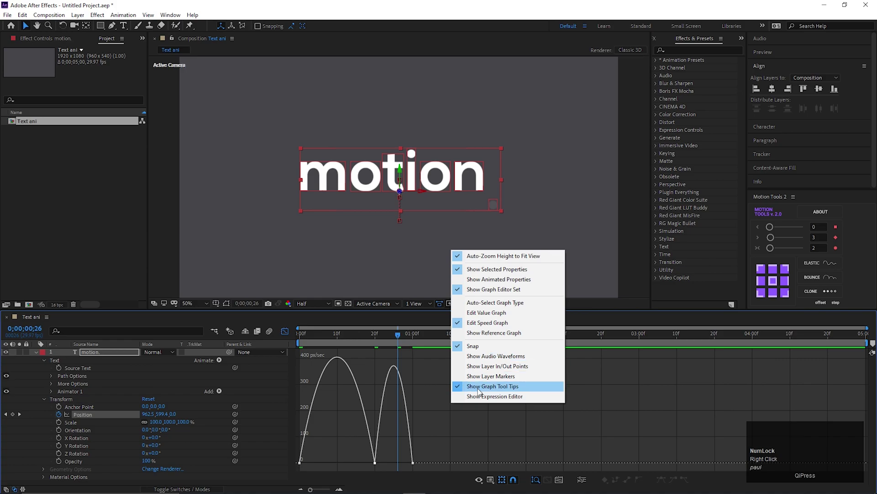
left_click(471, 419)
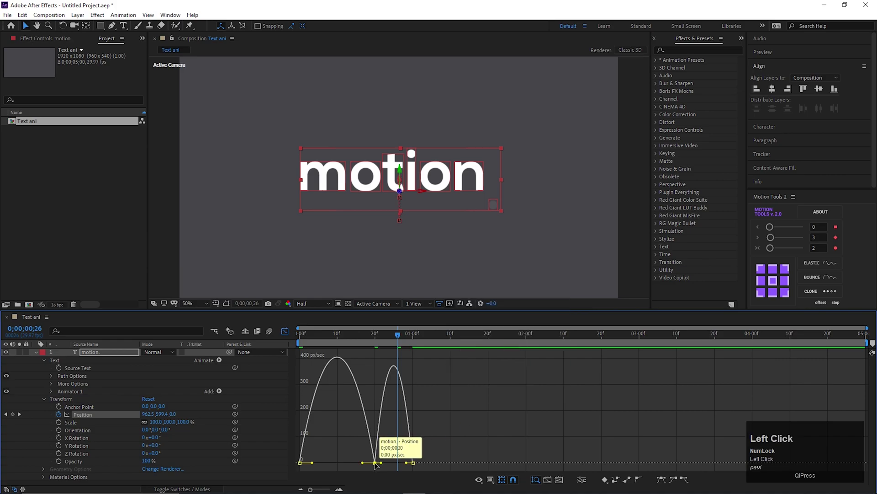
key("ctrl+z")
left_click_drag(397, 457, 359, 340)
left_click_drag(356, 468, 369, 466)
Step: Return to the keyframe view and play the rising word animation back from the start
left_click(285, 342)
key("space")
left_click(287, 335)
key("space")
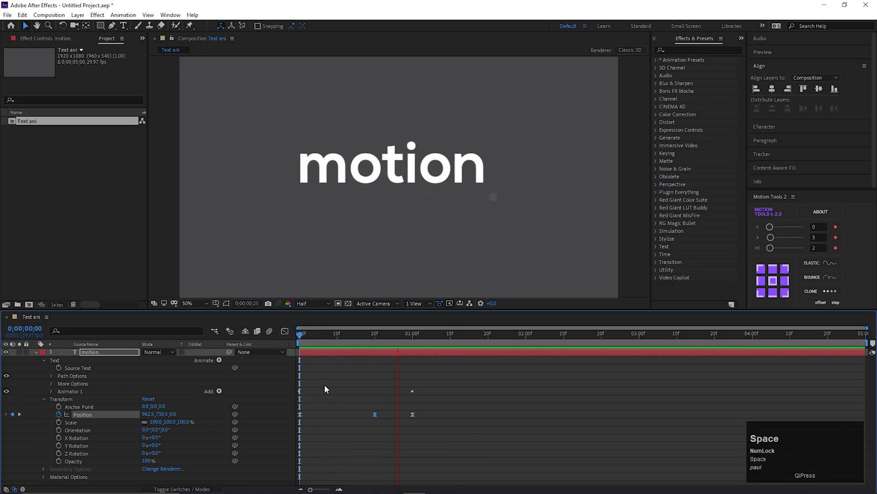
left_click(366, 339)
key("space")
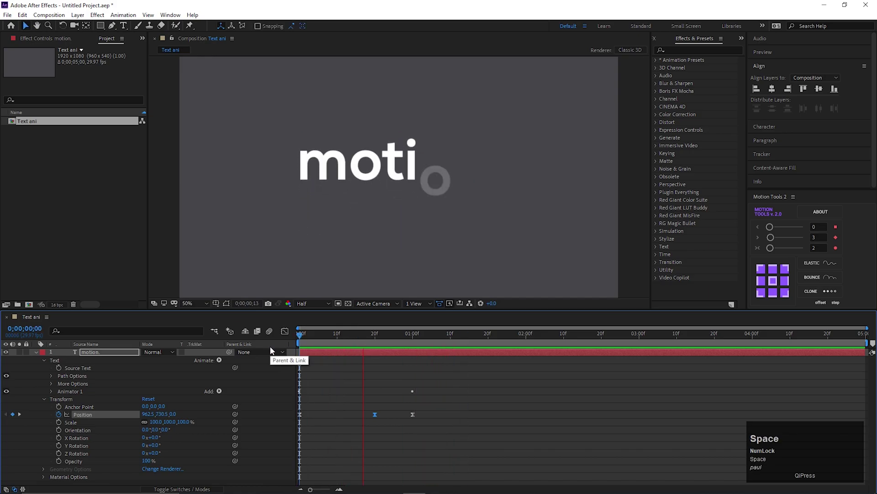
left_click(381, 333)
key("space")
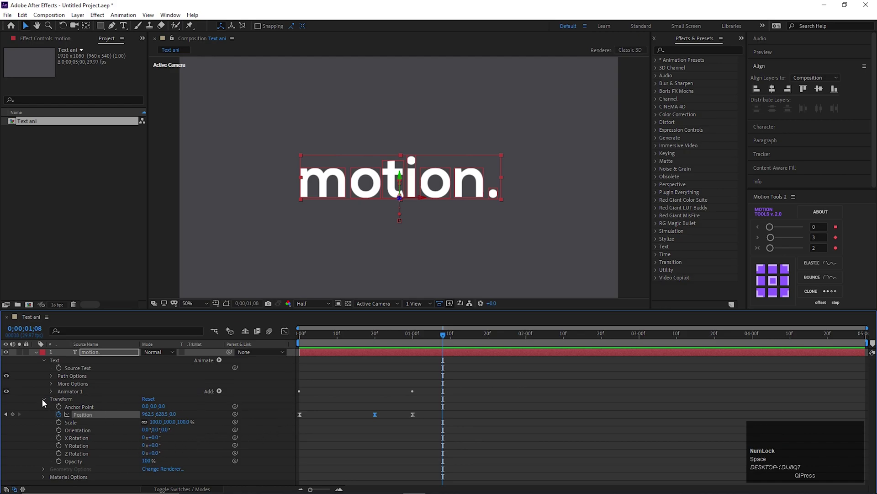
Step: Add a Rotation animator tilting the letters about 48° on Z at frame 0 and preview it
left_click(44, 402)
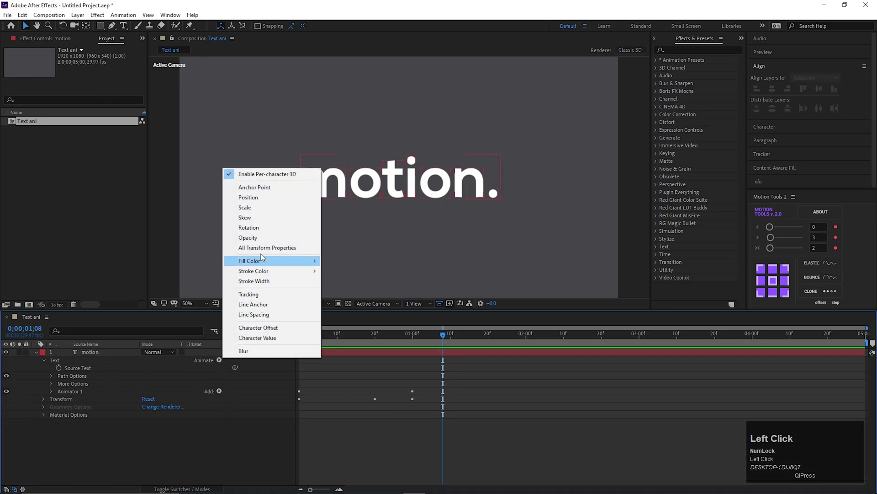
left_click(265, 228)
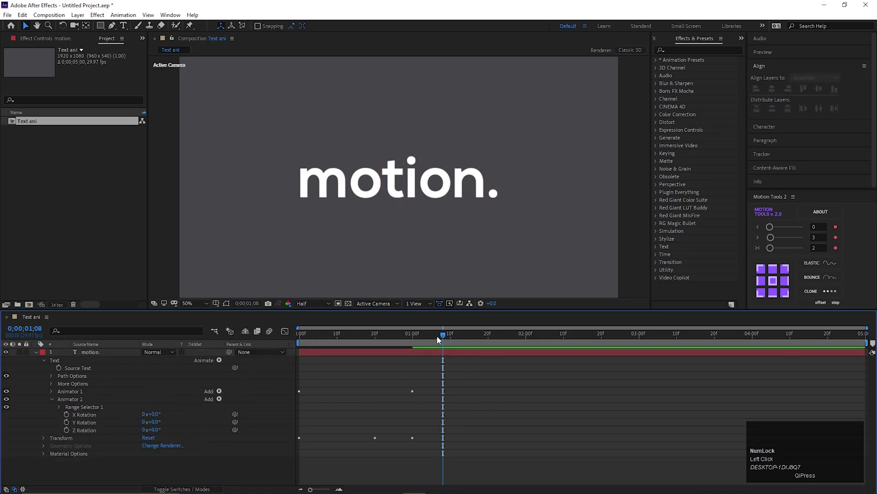
left_click_drag(438, 337, 217, 422)
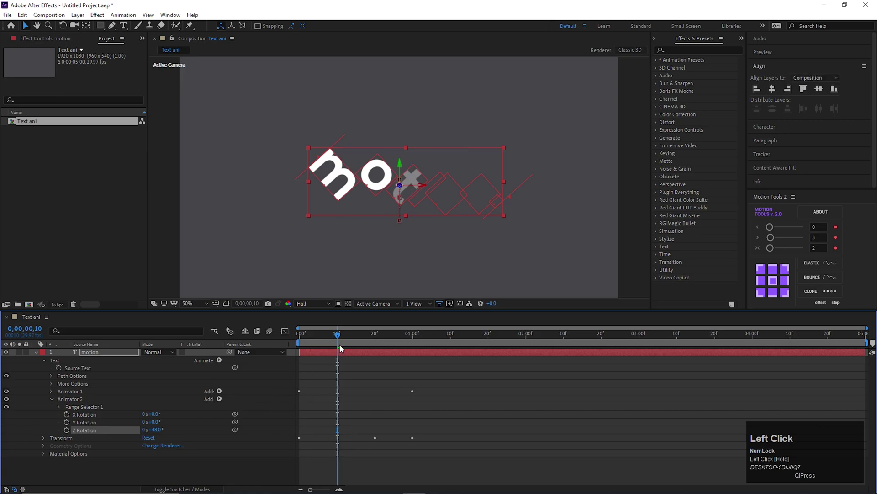
left_click(251, 364)
key("space")
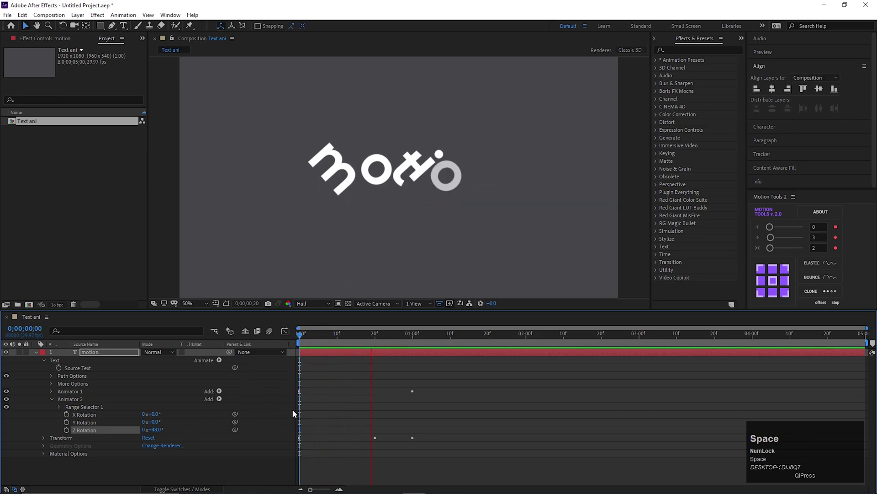
left_click(375, 341)
key("space")
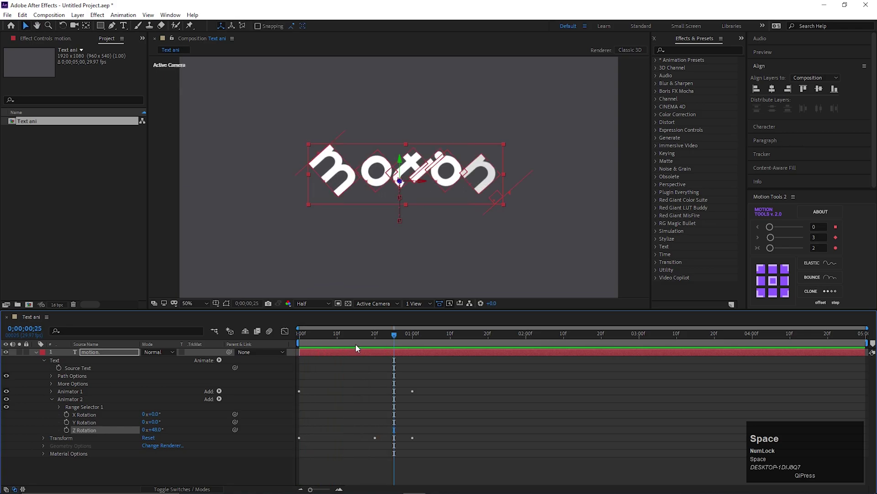
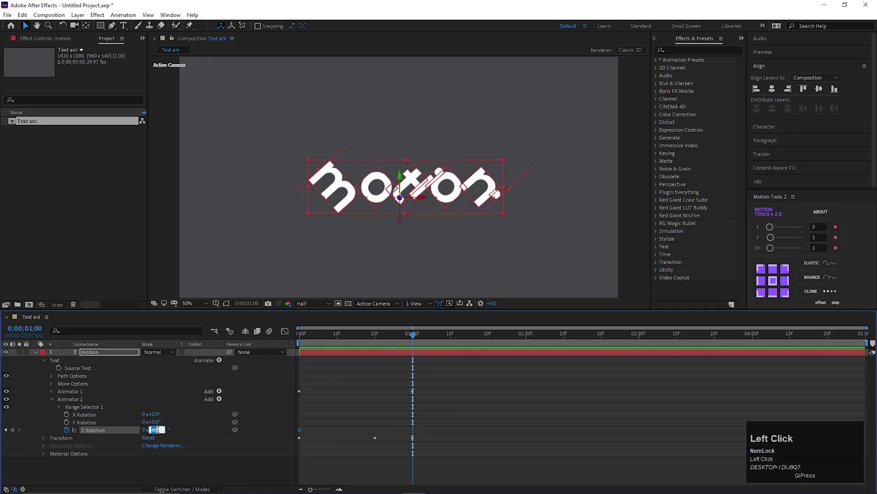
Step: Keyframe Z Rotation back to 0° at the one-second mark and preview the letters straightening
key("Return")
left_click(342, 340)
key("space")
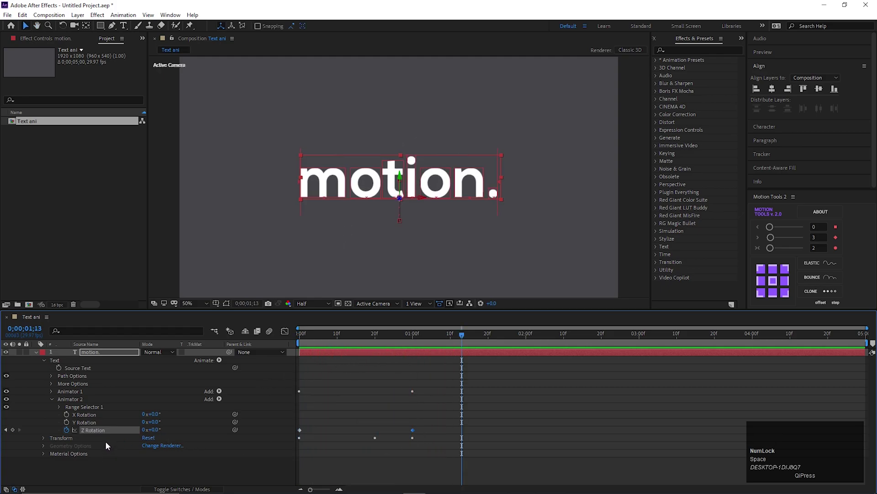
Step: Easy Ease the Z Rotation keyframes and reshape their speed curve in the Graph Editor
left_click(123, 469)
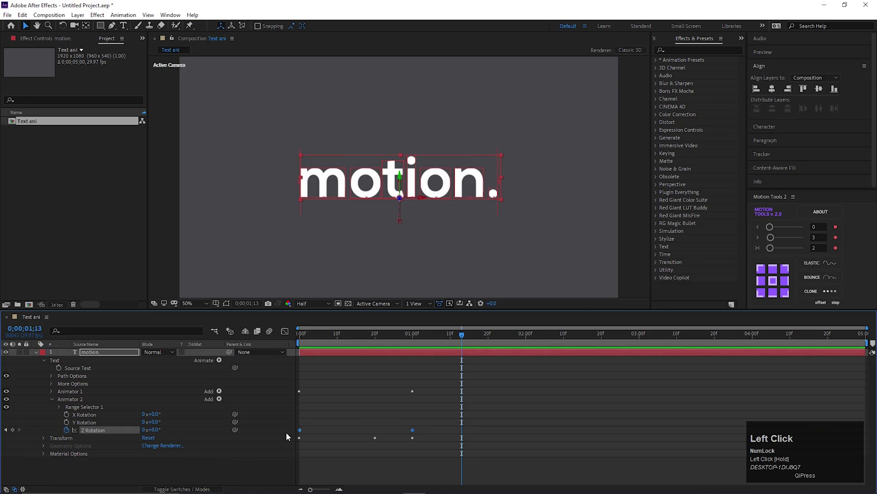
key("F9")
left_click_drag(286, 335, 308, 361)
key("space")
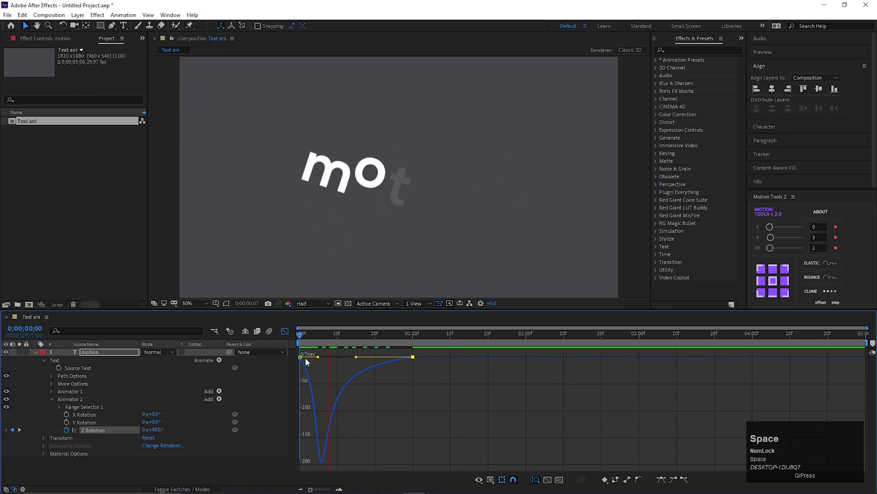
Step: Return to the keyframe view and preview the eased letter rotation, scrubbing through it over time
left_click(290, 334)
key("space")
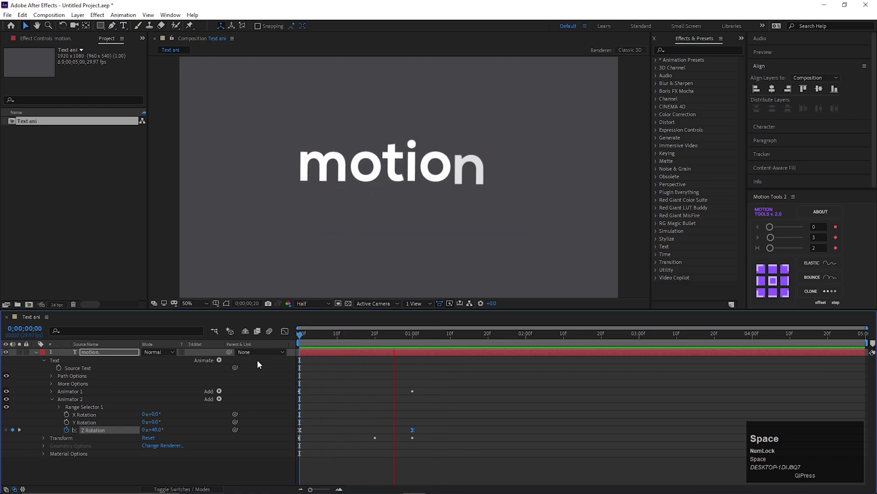
left_click(347, 340)
key("space")
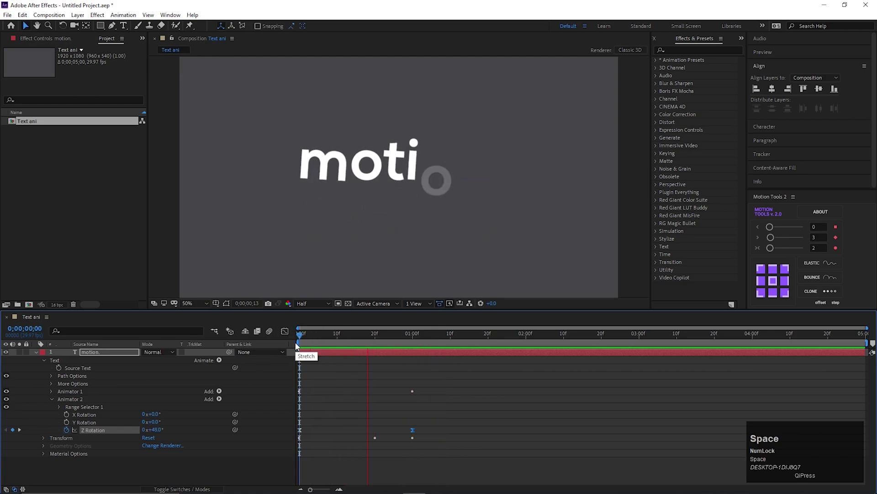
left_click_drag(357, 343, 159, 427)
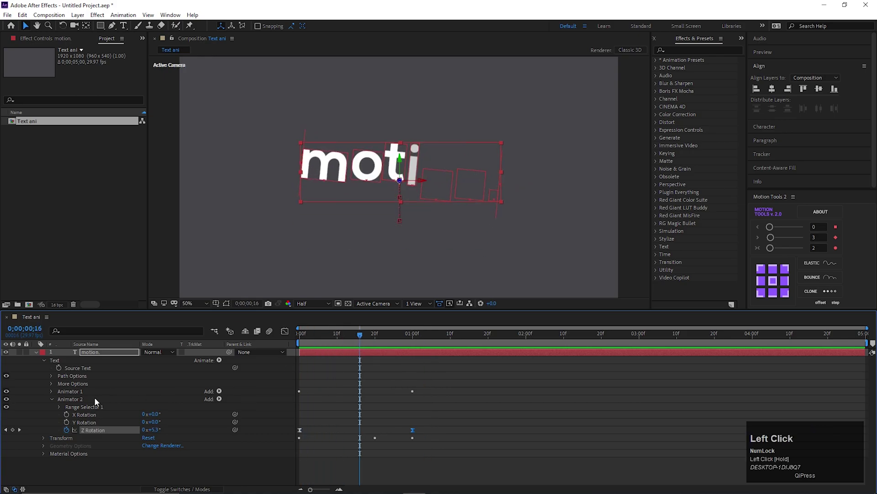
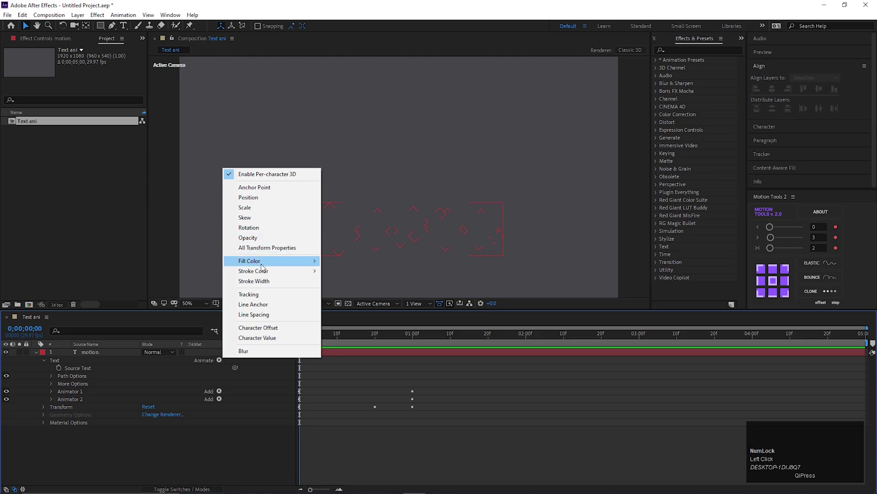
Step: Add a Fill Color (RGB) animator set to teal with Range Selector End keyframed 0% to 100% over 1s
left_click_drag(262, 266, 72, 433)
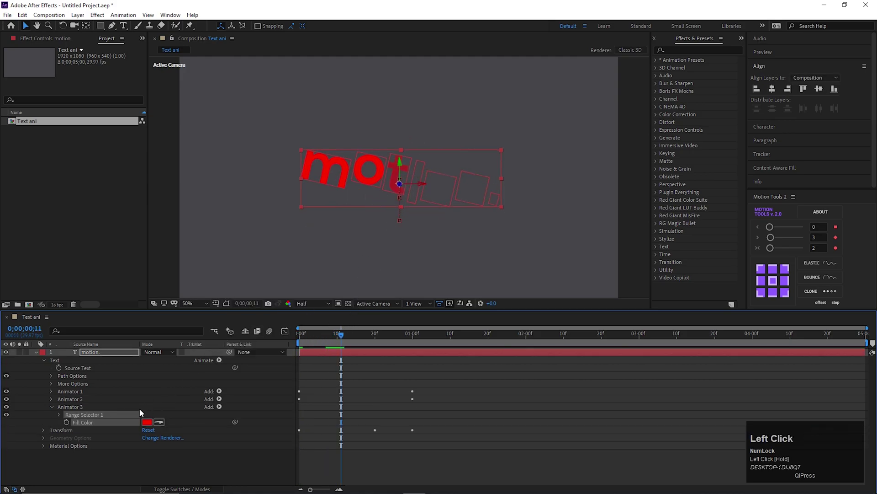
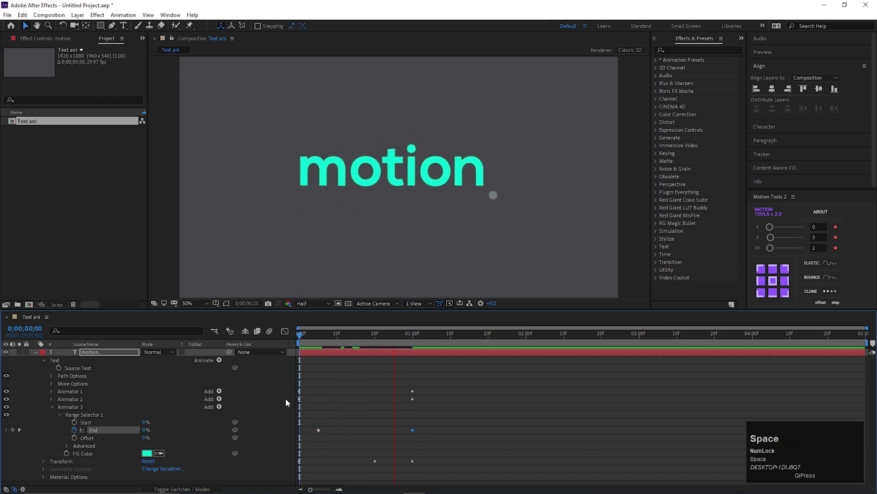
Step: Preview the finished teal text animation from the start of the comp several times
left_click(369, 343)
key("space")
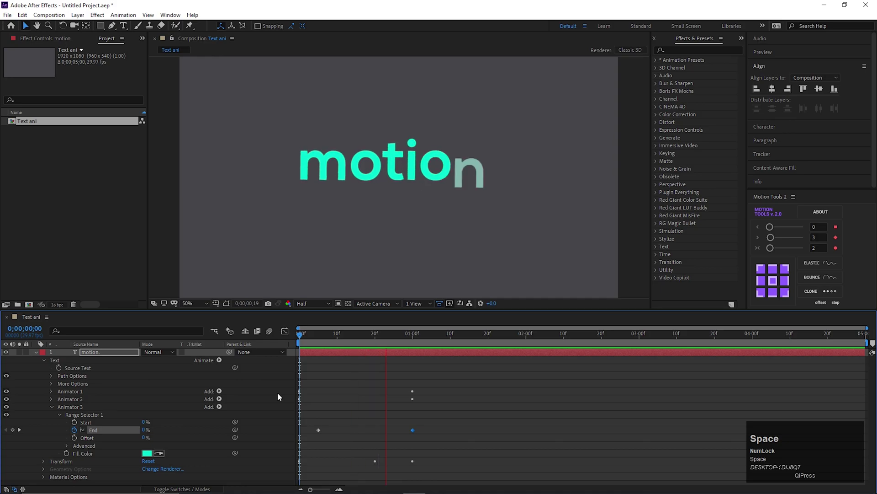
left_click(367, 338)
key("space")
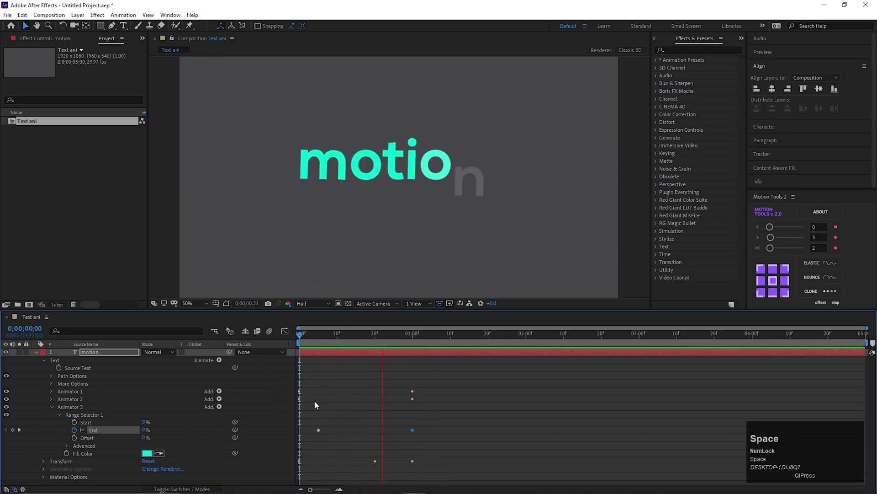
left_click(349, 338)
key("space")
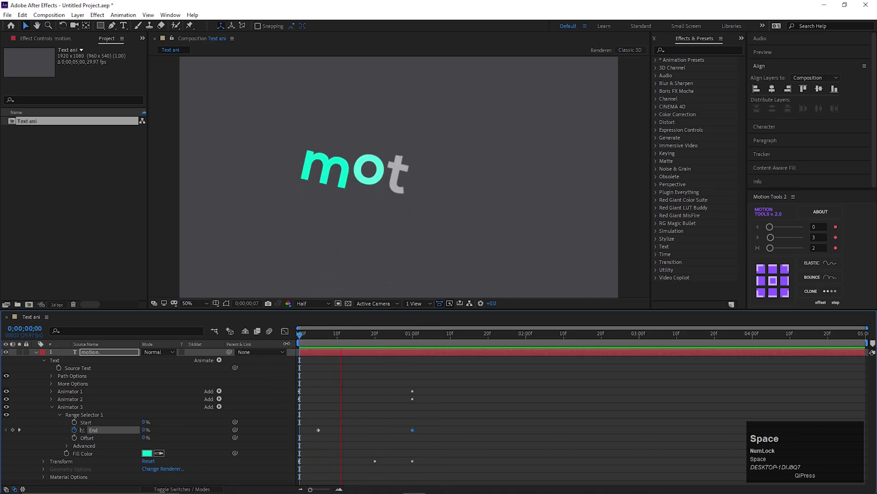
Step: Limit the work area to the first two seconds and RAM-preview the shortened animation
left_click_drag(481, 335, 527, 346)
key("n")
left_click(515, 335)
key("space")
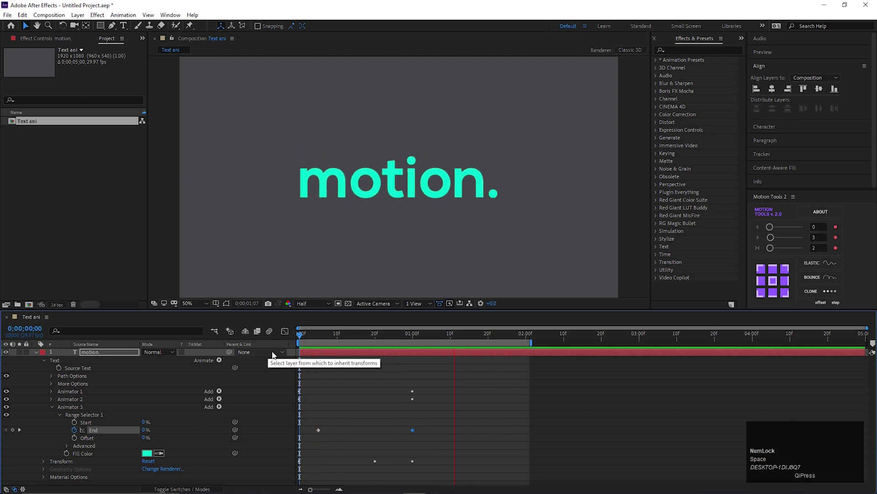
key("space")
left_click(479, 396)
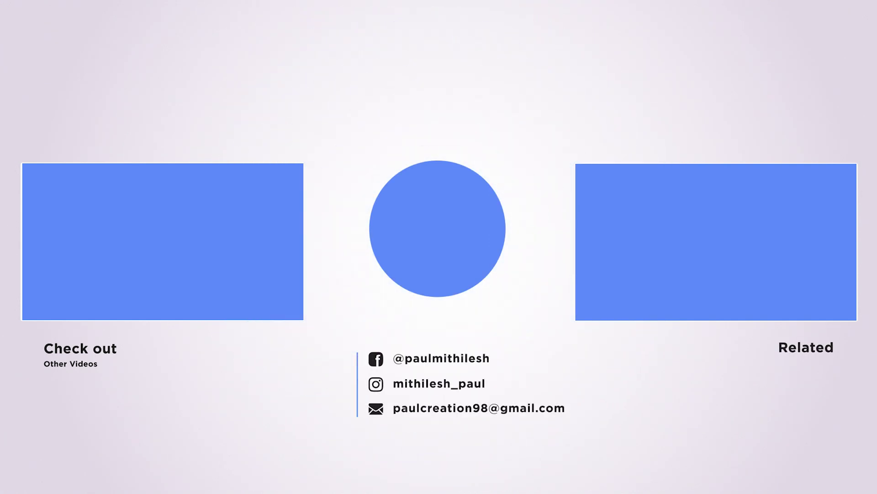